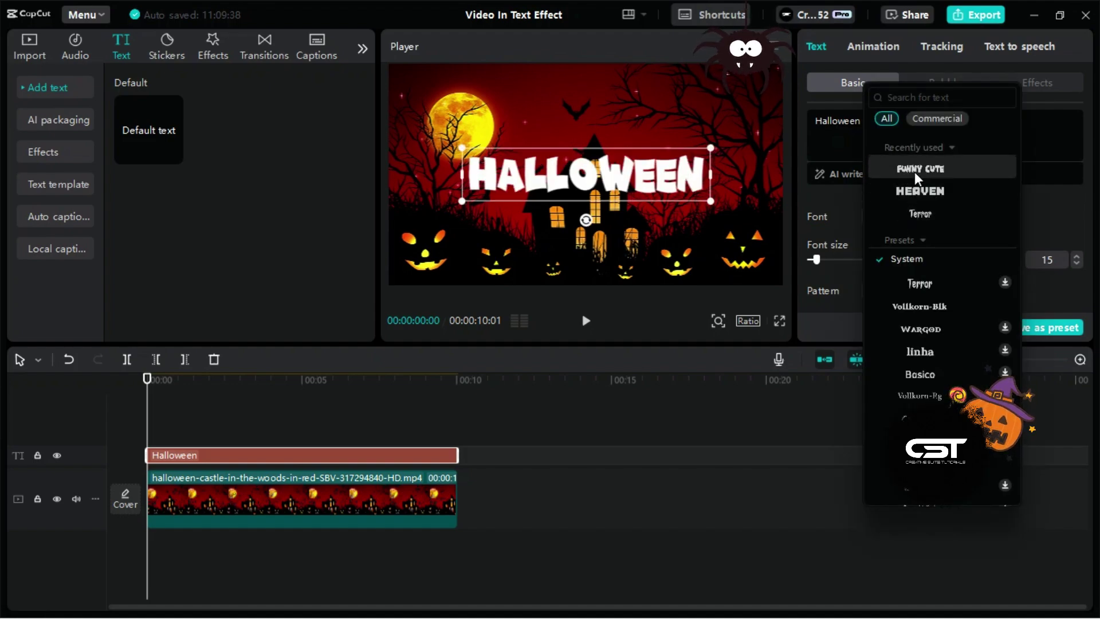
- Switch the HALLOWEEN title's font to Funny & Cute
{"action": "left_click_drag", "start_coordinate": [919, 178], "coordinate": [916, 178]}
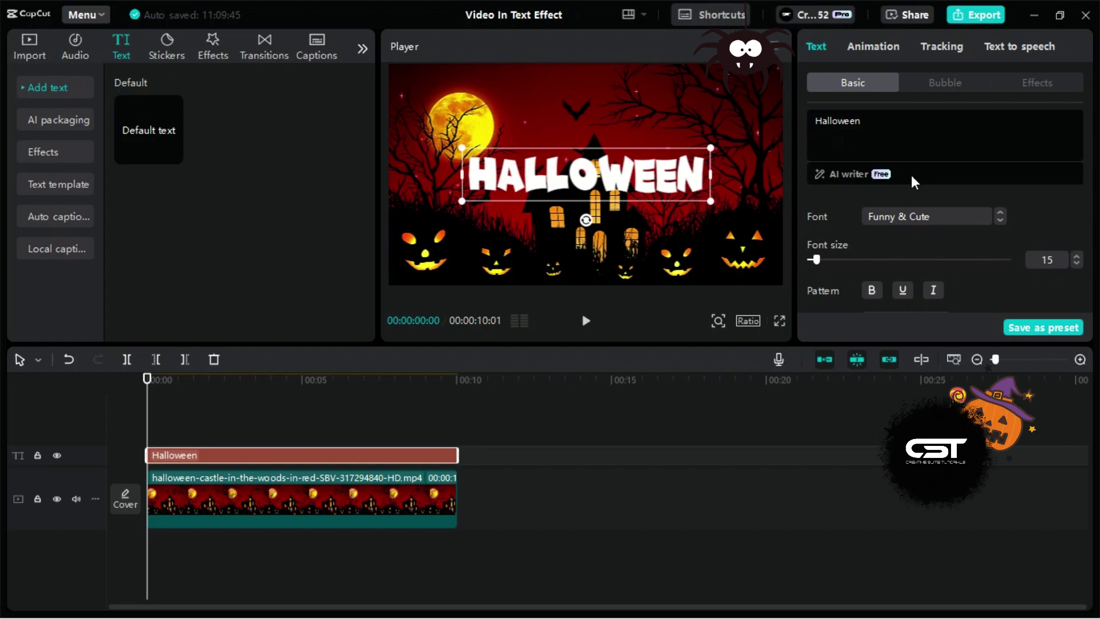
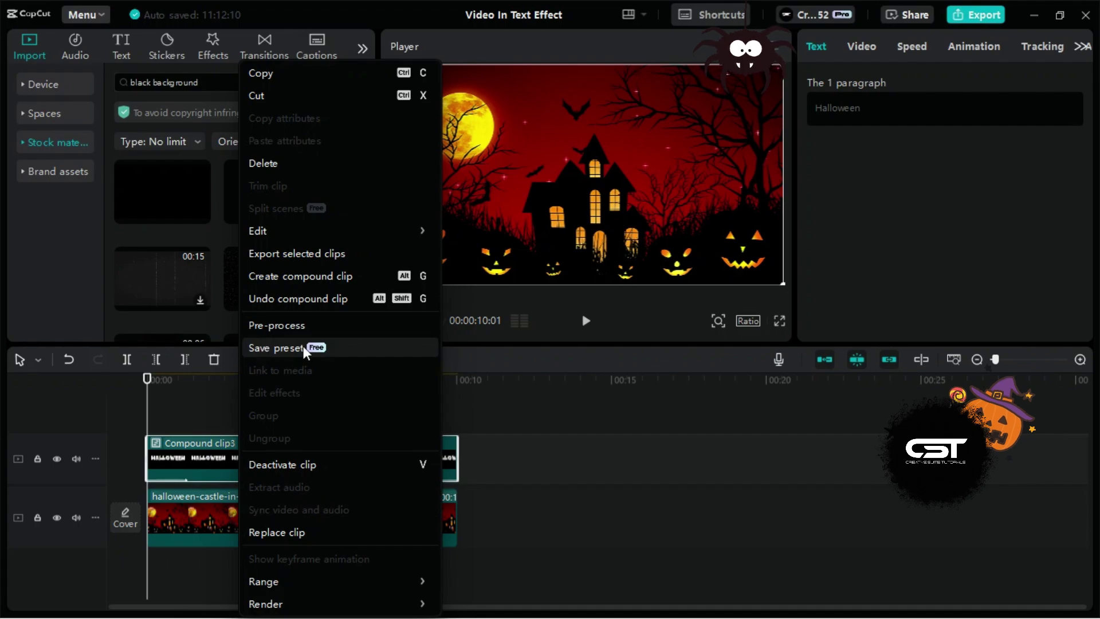
- Dismiss the clip menu and preview the red HALLOWEEN title over the castle in full screen
{"action": "left_click", "coordinate": [33, 93]}
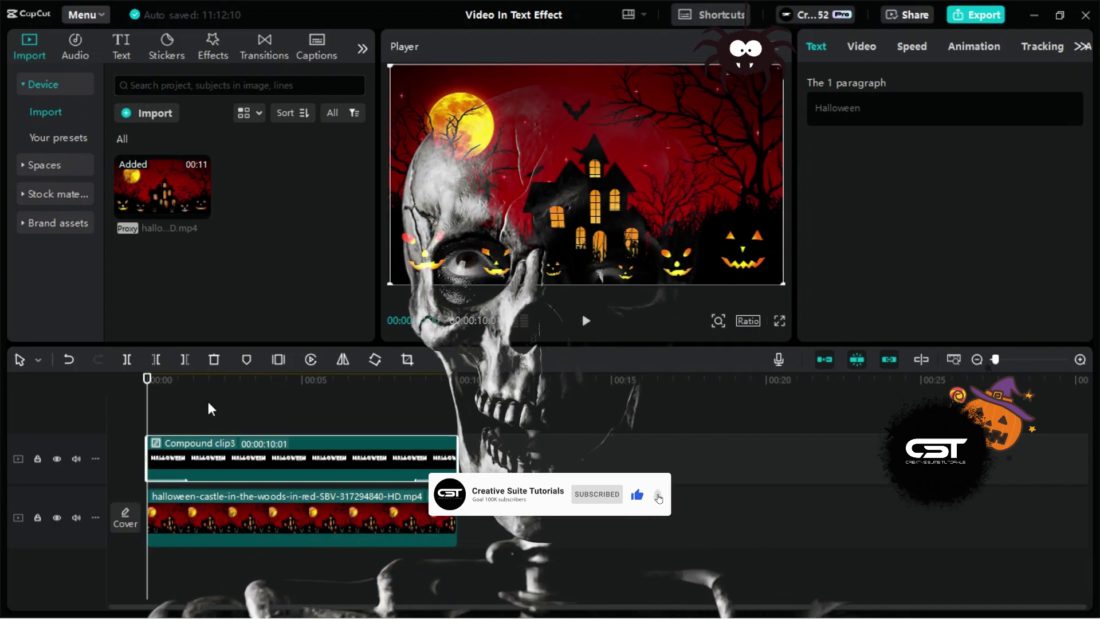
{"action": "left_click_drag", "start_coordinate": [149, 384], "coordinate": [784, 334]}
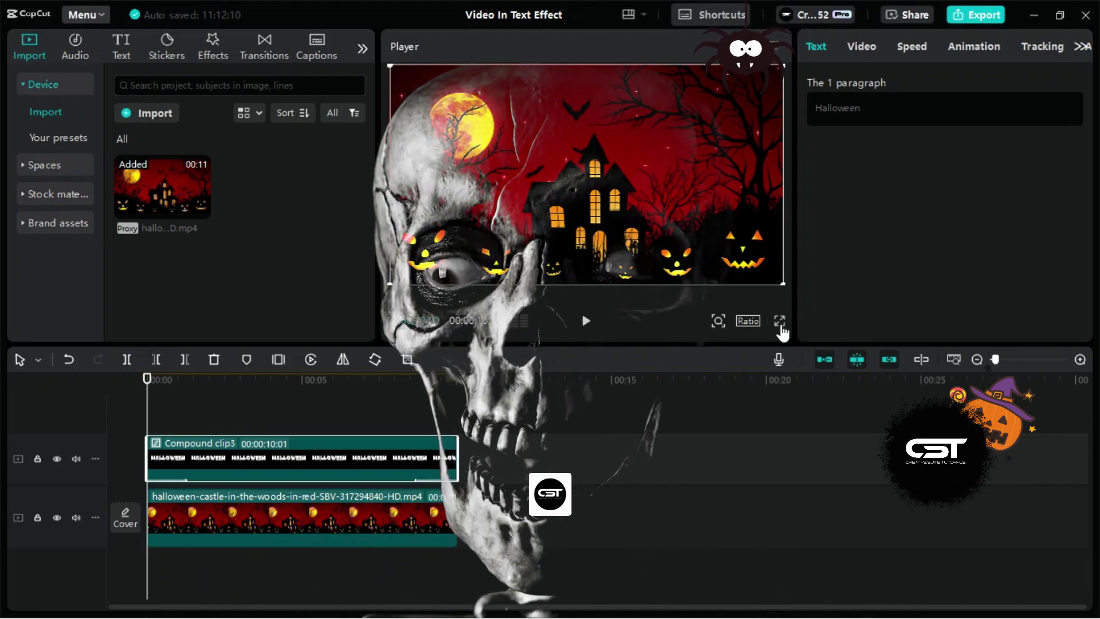
{"action": "left_click", "coordinate": [785, 329]}
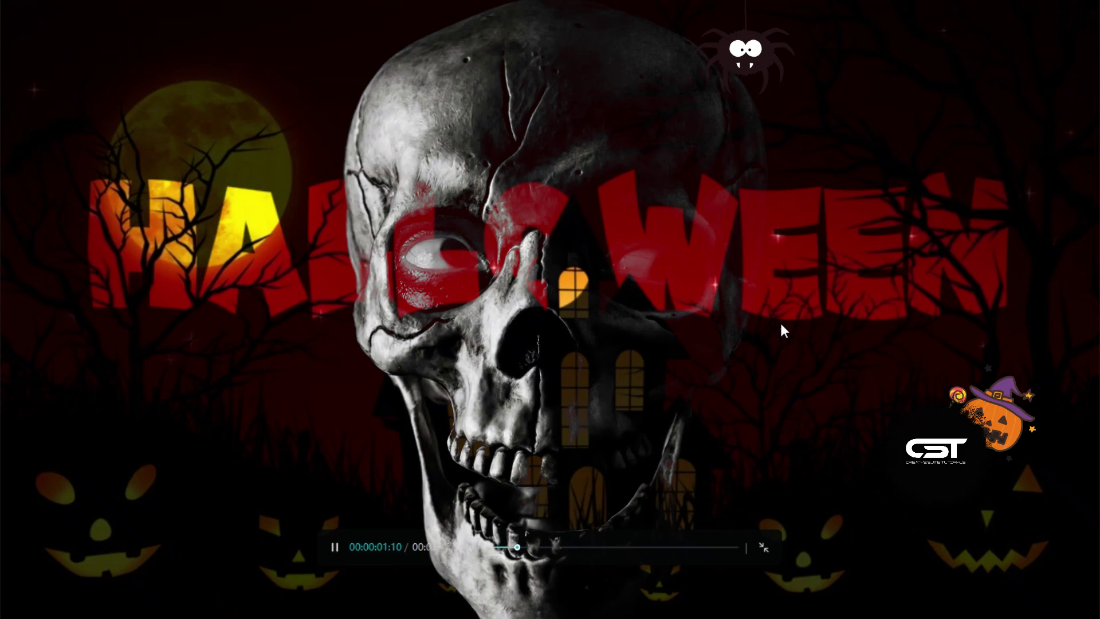